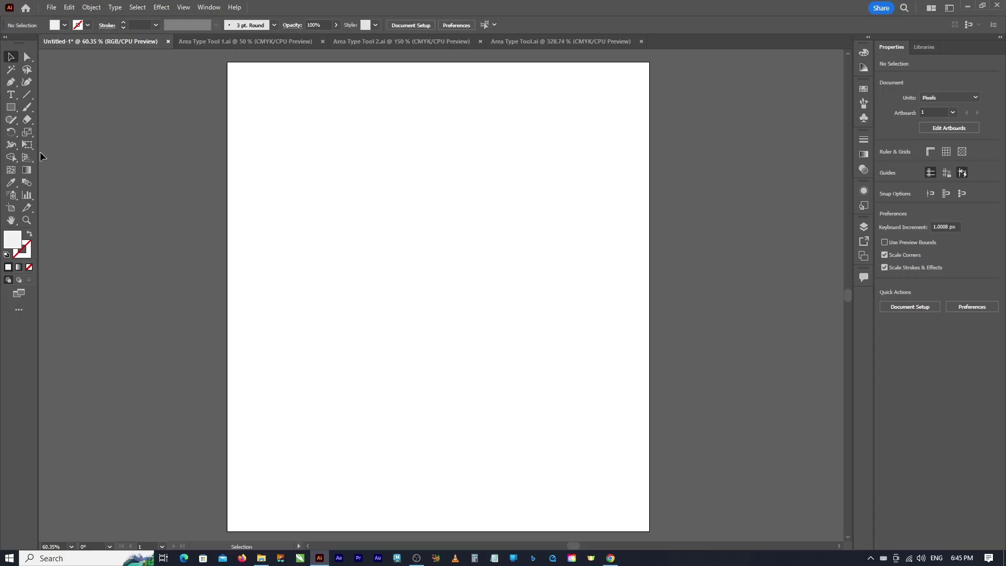
Draw a hexagon, a circle, a tall ellipse and a five-pointed star with the Shape tool flyout.
click(14, 109)
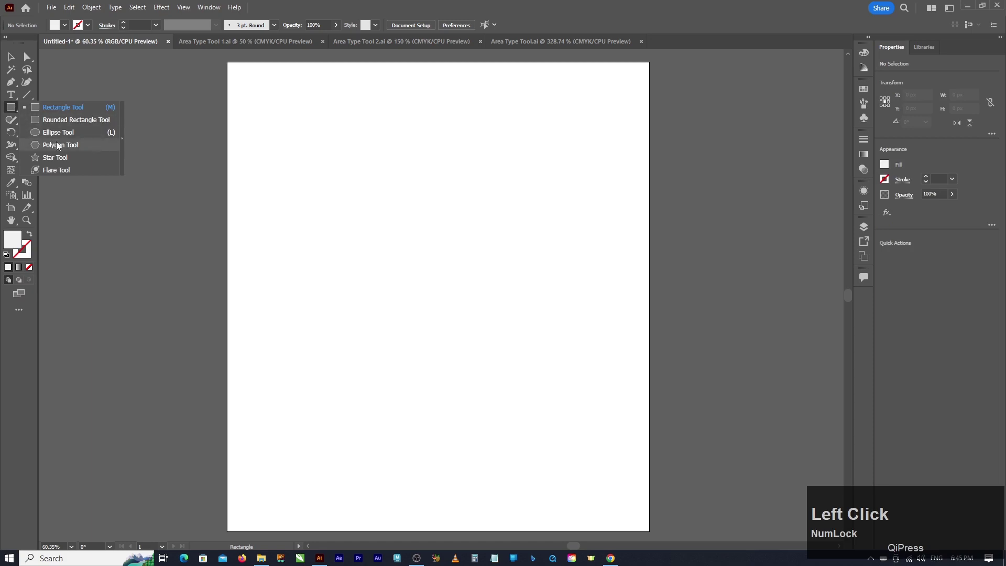
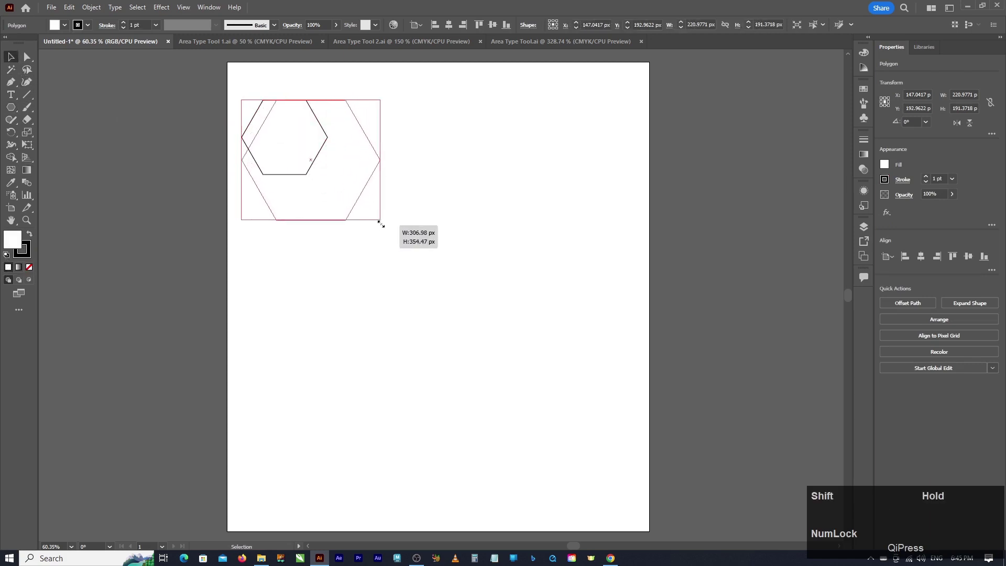
click(366, 139)
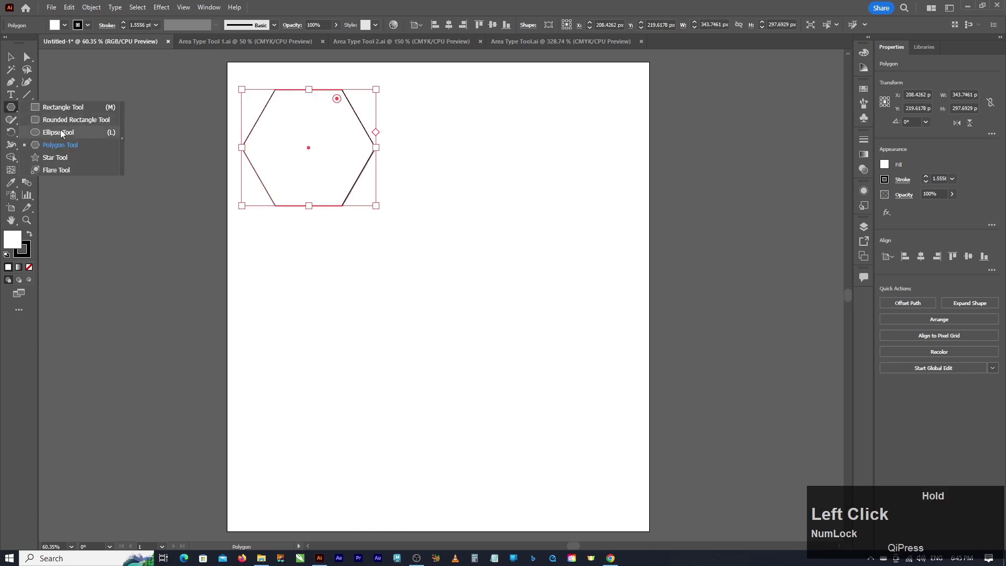
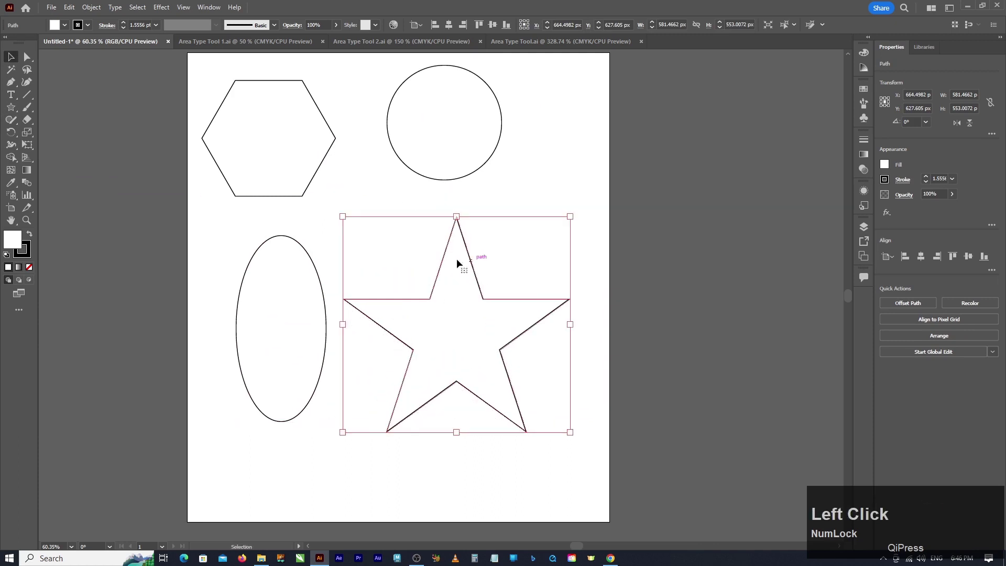
click(478, 190)
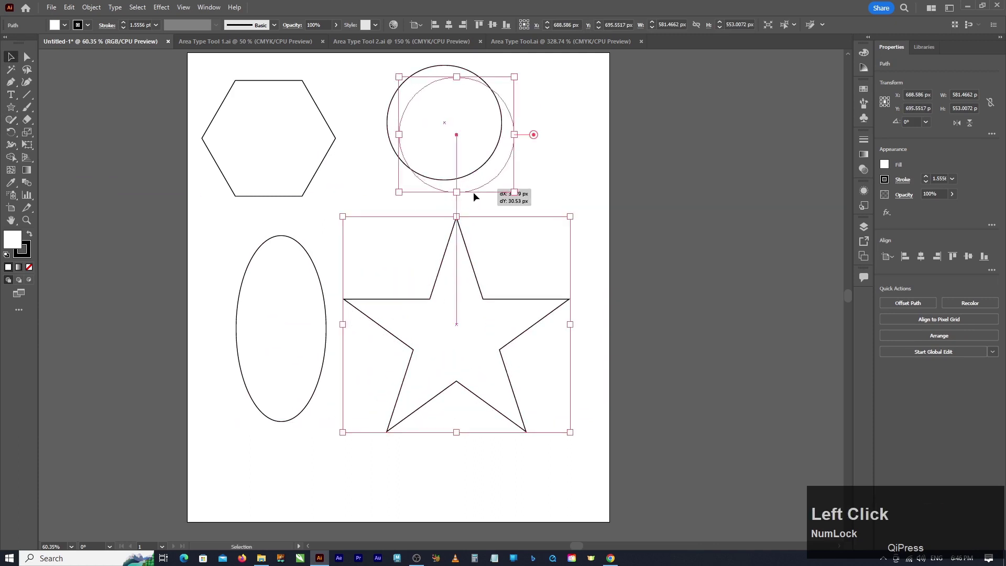
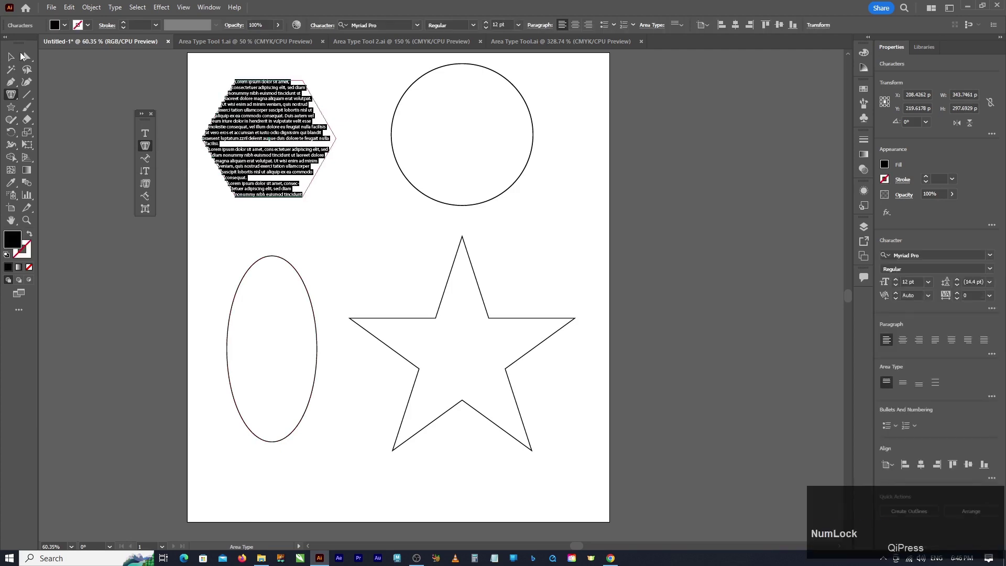
Fill the hexagon with Area Type placeholder text and set it to Justify alignment.
click(14, 57)
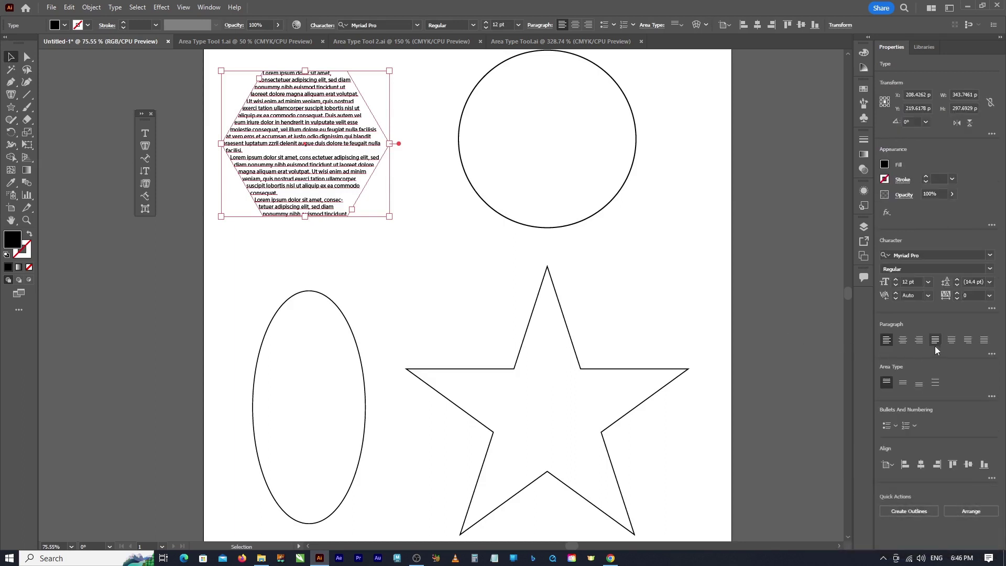
click(937, 343)
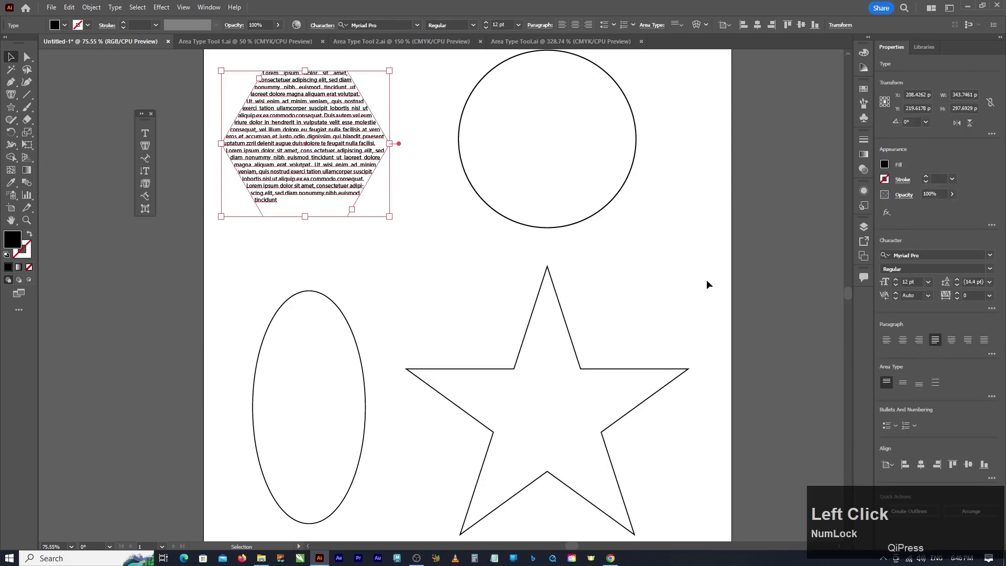
click(229, 253)
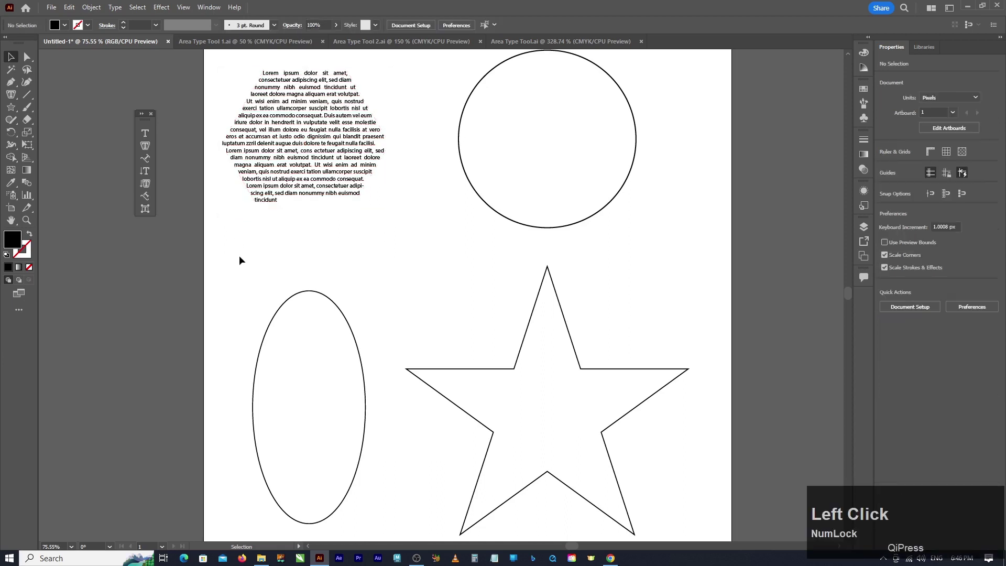
Fill the circle with Area Type placeholder text, then delete the other shapes and text.
click(463, 163)
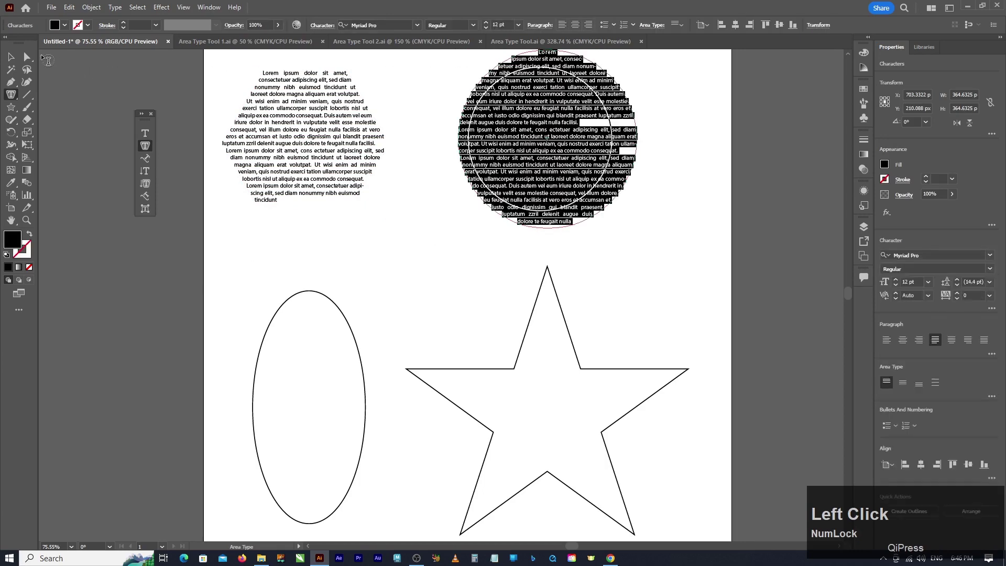
click(11, 57)
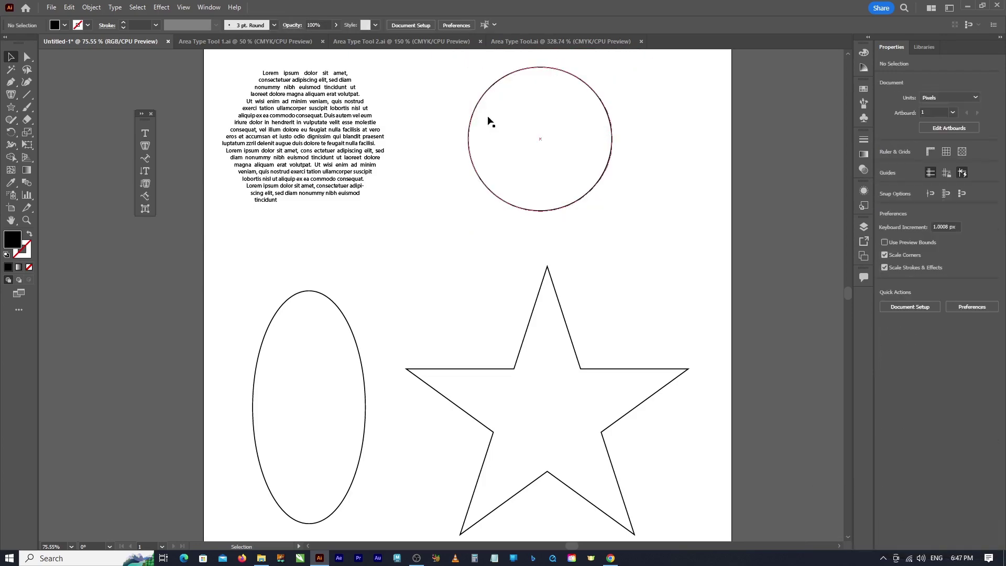
click(480, 104)
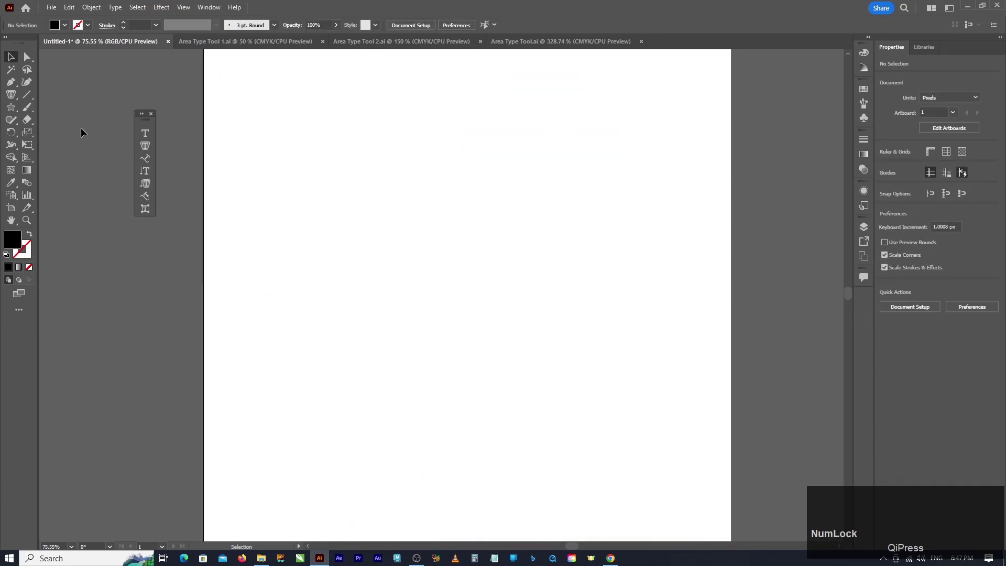
Draw an irregular Pen-tool blob, fill it with Area Type placeholder text, then select it for removal.
click(16, 84)
click(438, 124)
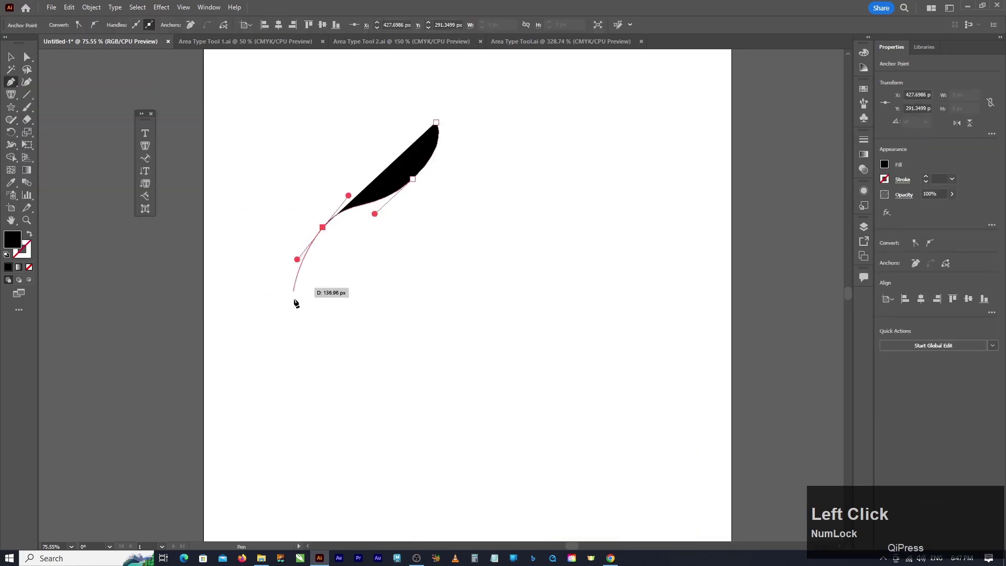
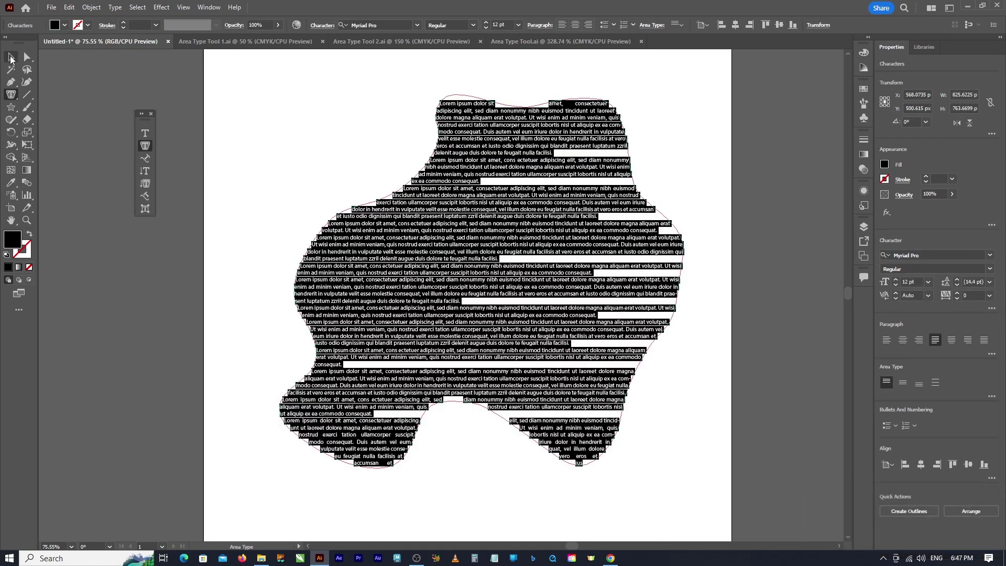
click(12, 59)
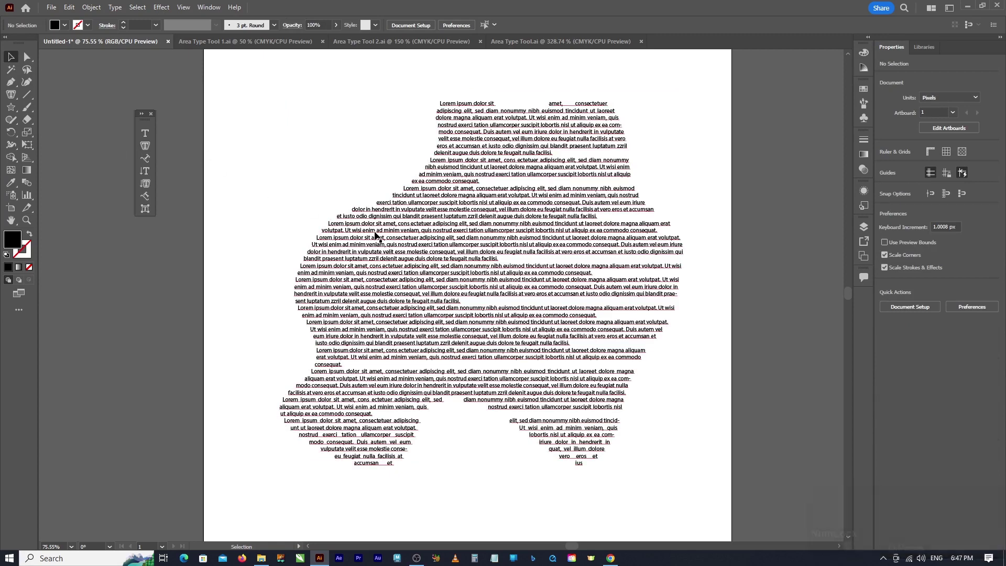
click(377, 233)
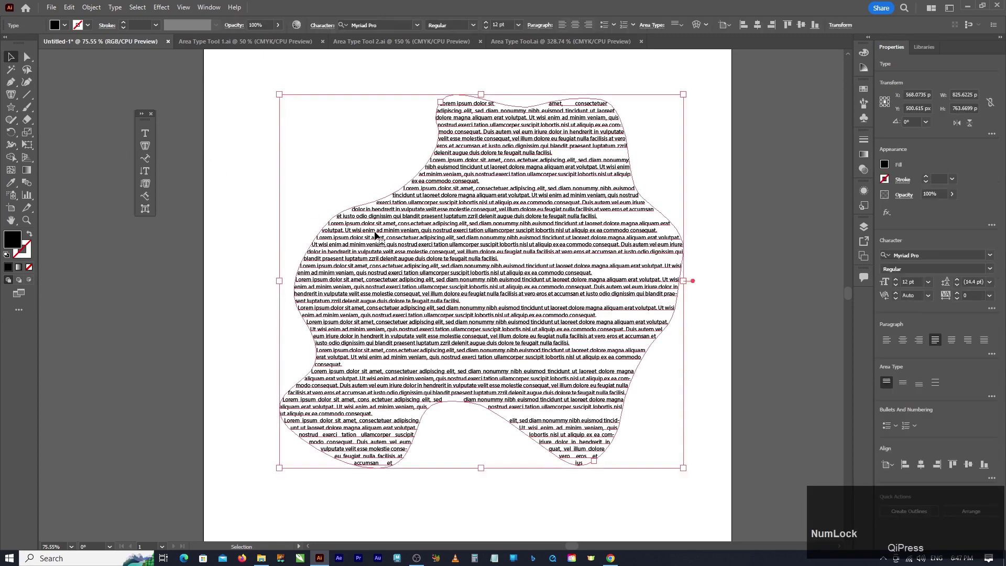
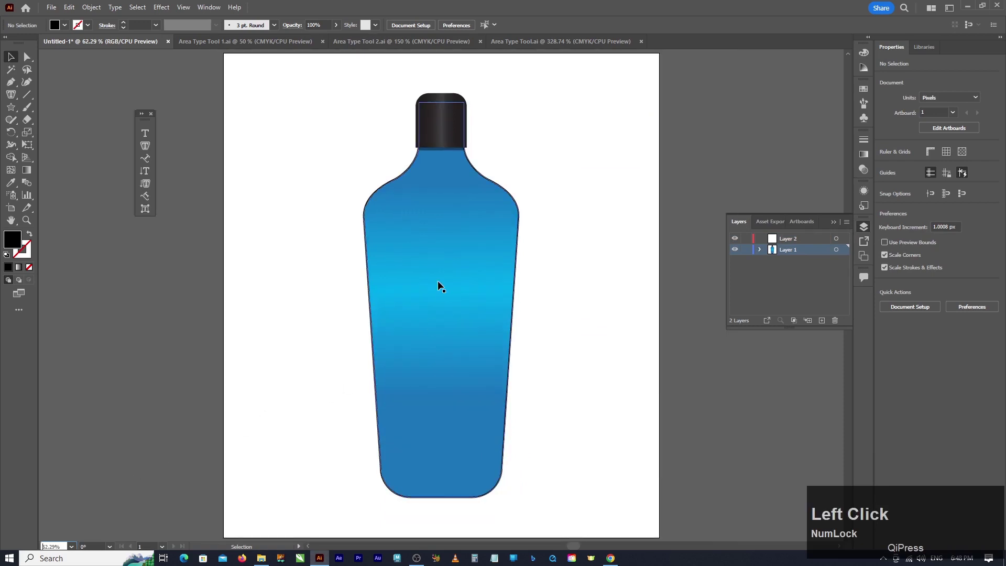
click(903, 344)
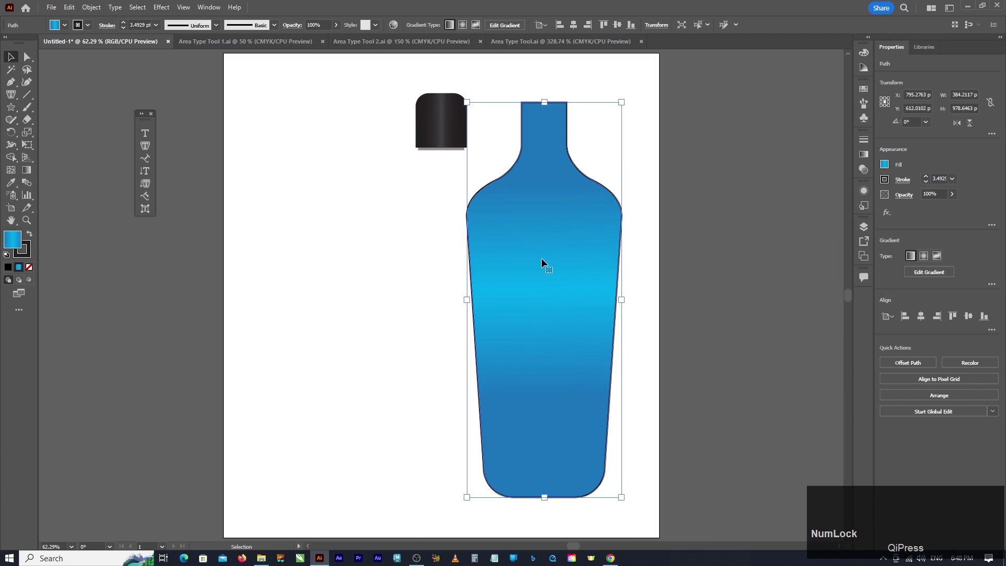
key(ctrl+z)
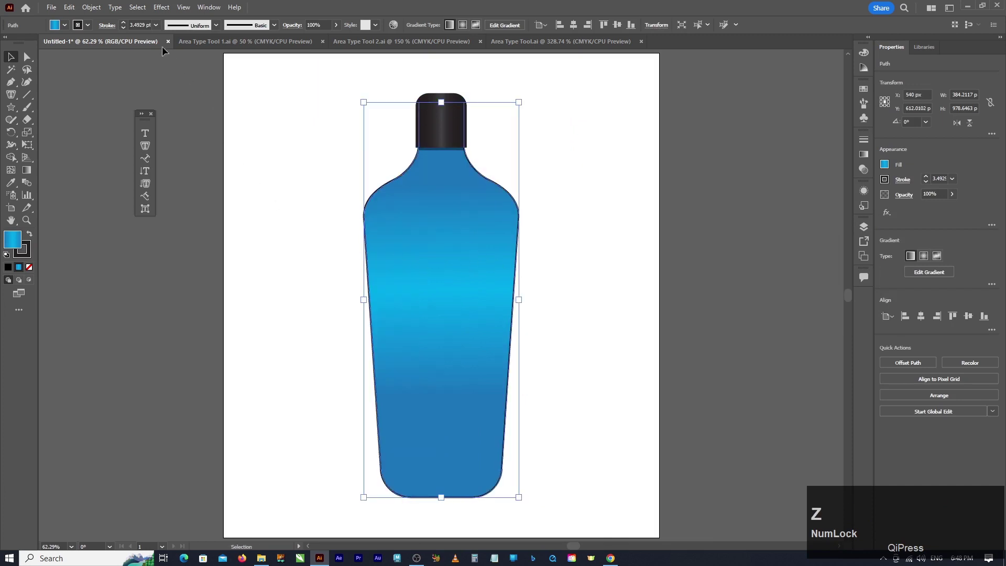
Offset the bottle body path by -20 px with Preview on via Object > Path > Offset Path.
click(93, 9)
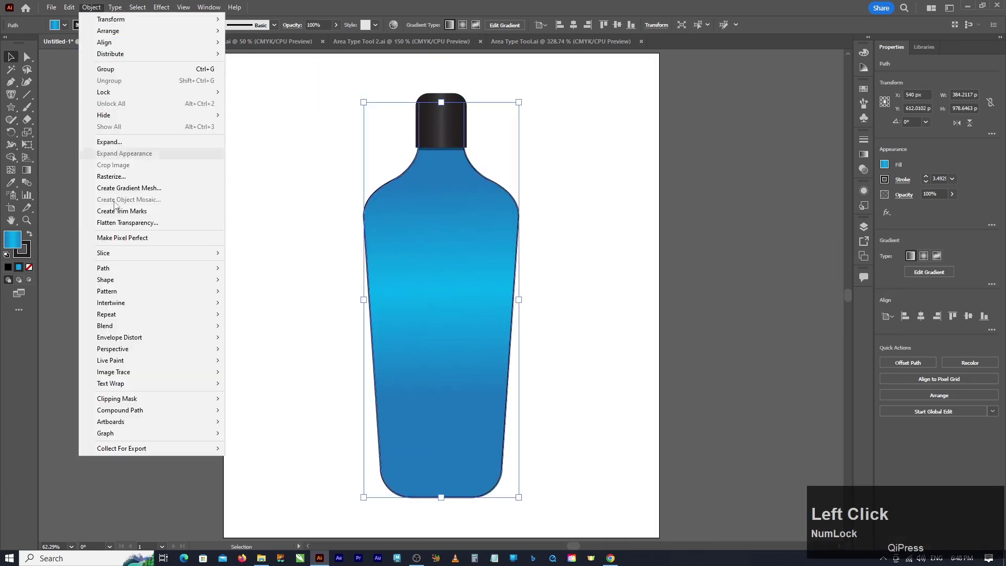
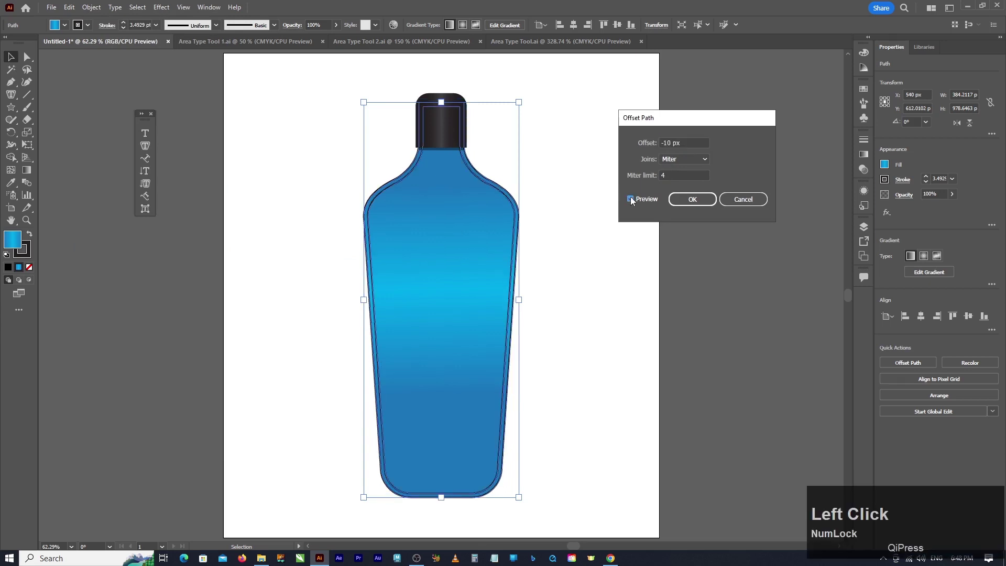
click(665, 141)
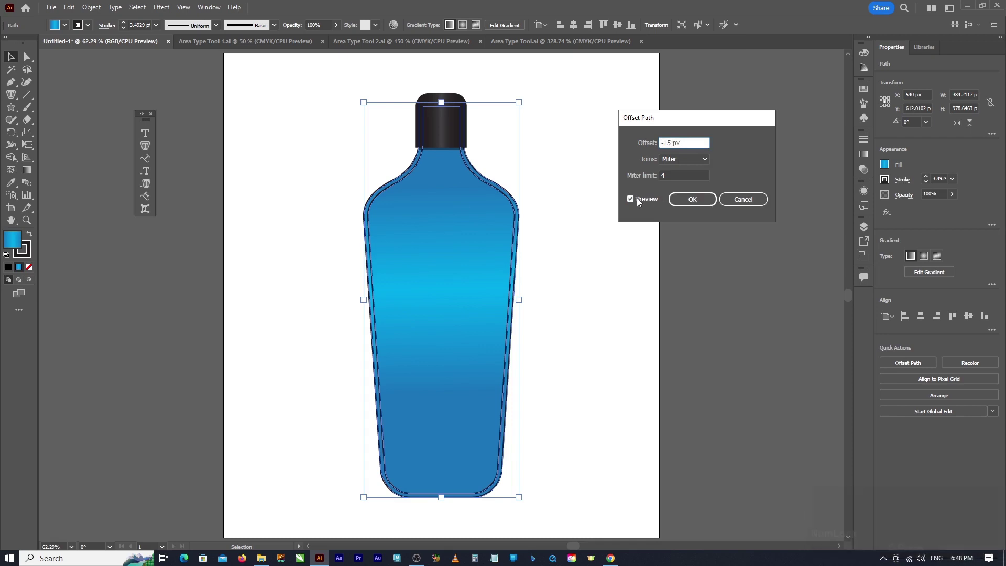
click(632, 201)
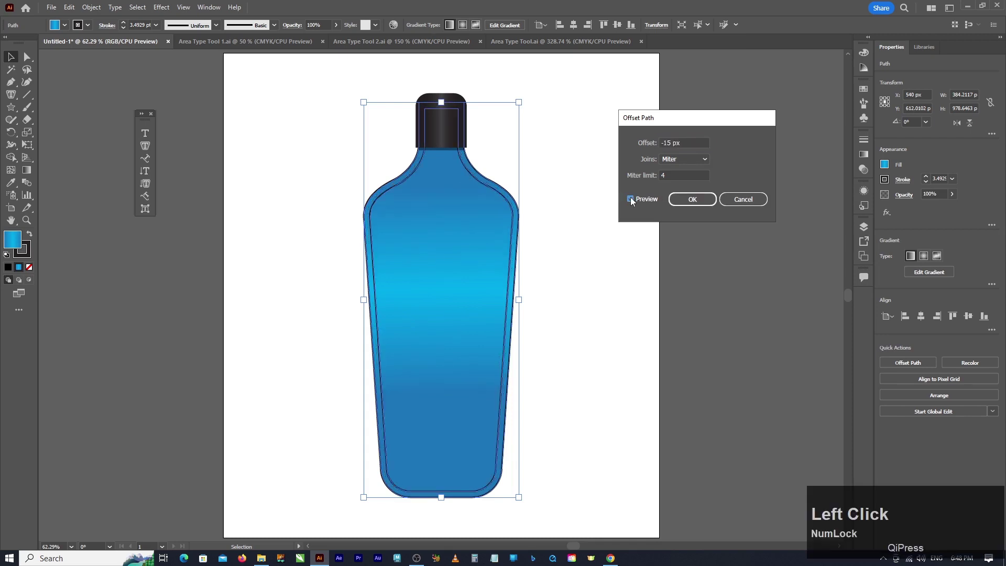
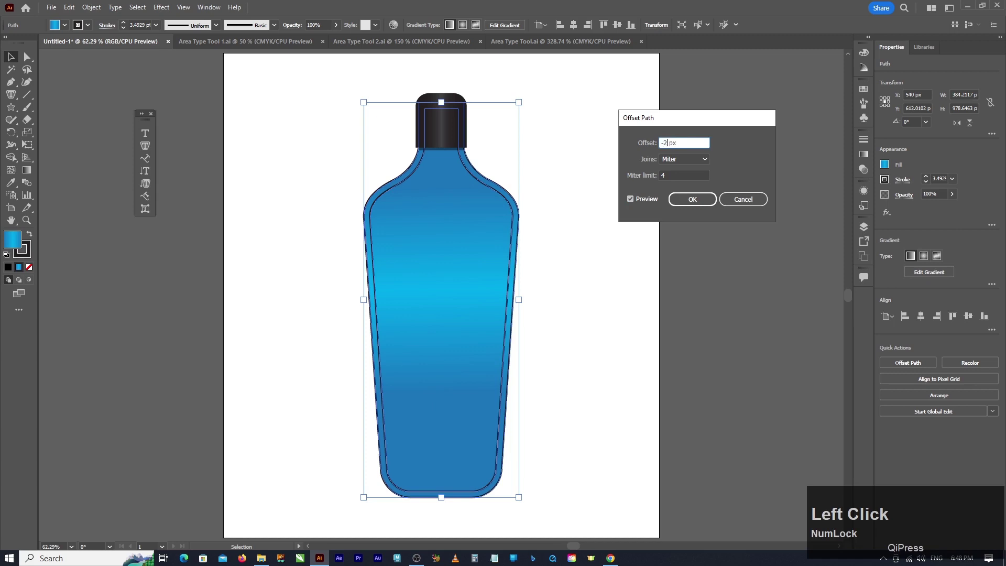
click(633, 202)
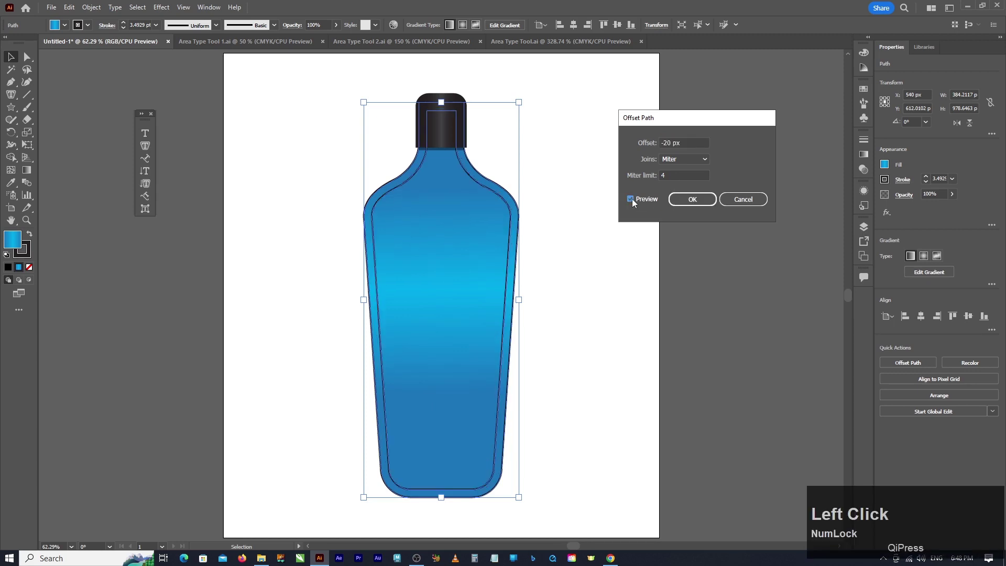